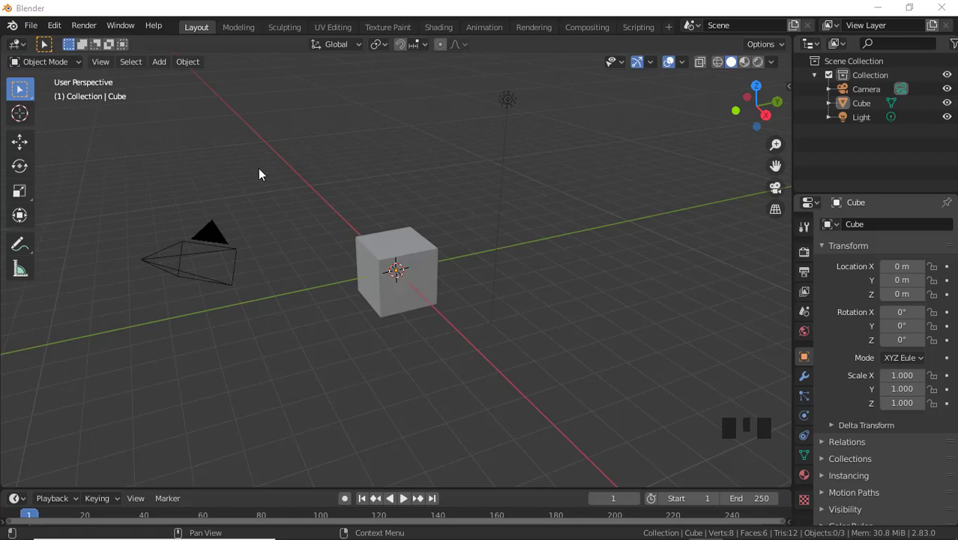
- Delete the default cube and bring up the Add menu for a new plane
{"action": "left_click", "coordinate": [374, 280]}
{"action": "key", "text": "Delete"}
{"action": "key", "text": "shift+a"}
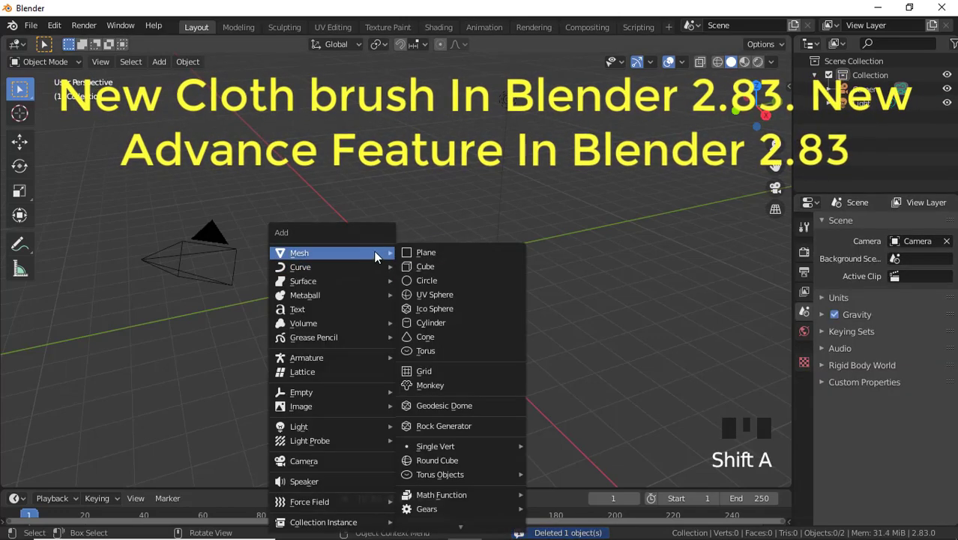
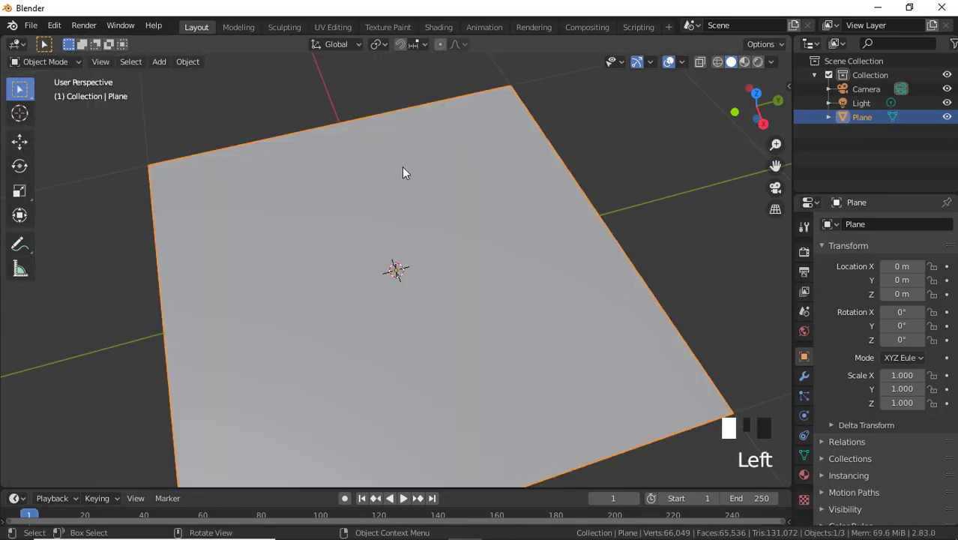
- Enter the Sculpting workspace on the subdivided plane with the Cloth brush active
{"action": "left_click_drag", "start_coordinate": [401, 203], "coordinate": [307, 38]}
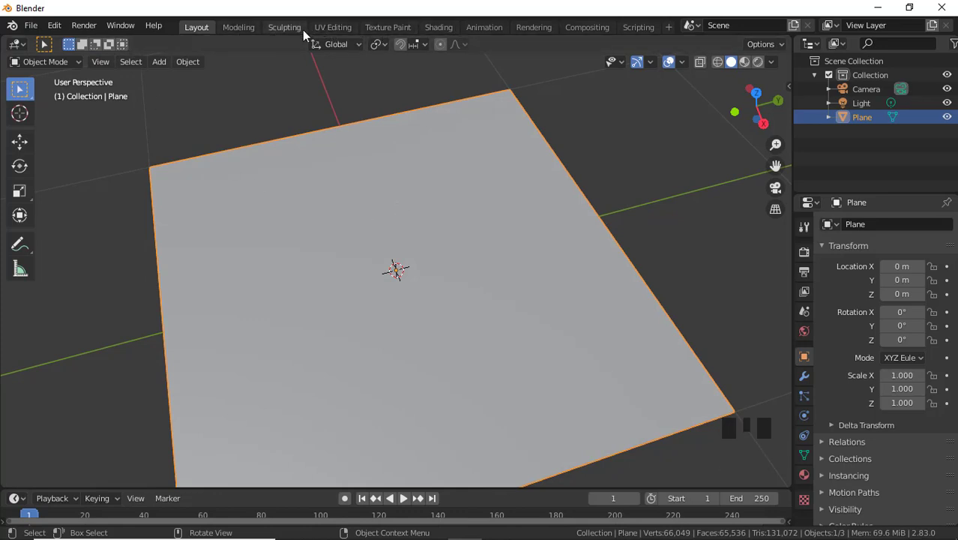
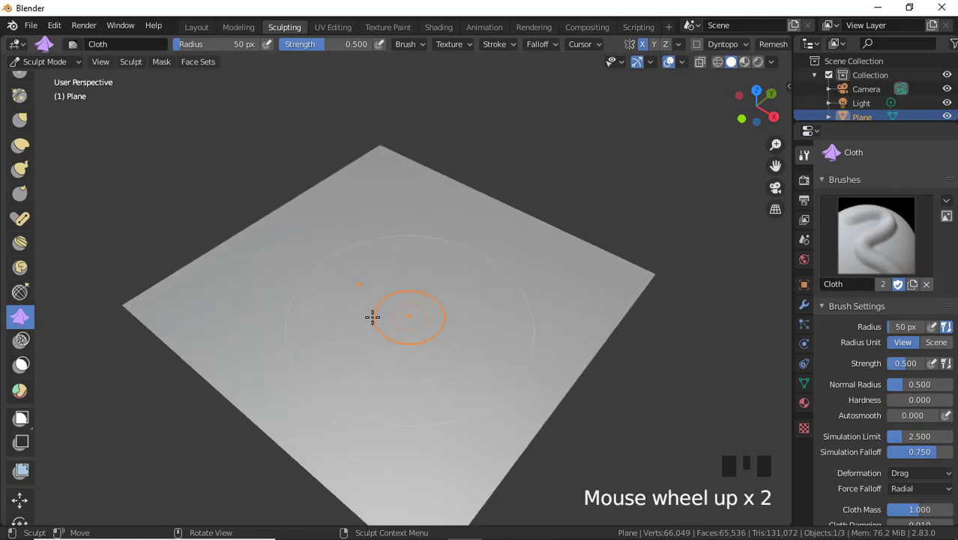
- Pull rippled, wrinkled folds into the plane's edge with the Cloth brush
{"action": "left_click_drag", "start_coordinate": [154, 295], "coordinate": [180, 291]}
{"action": "scroll", "scroll_direction": "up", "scroll_amount": 3}
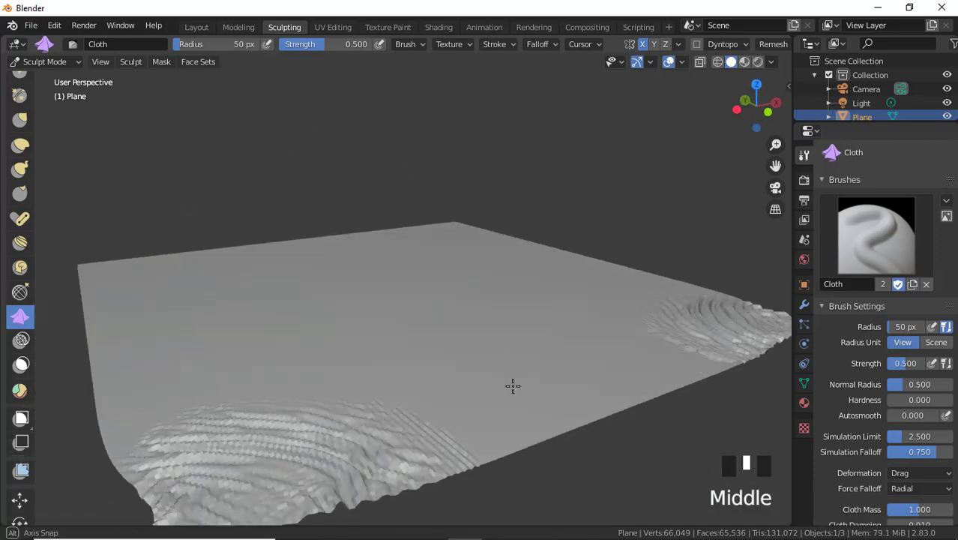
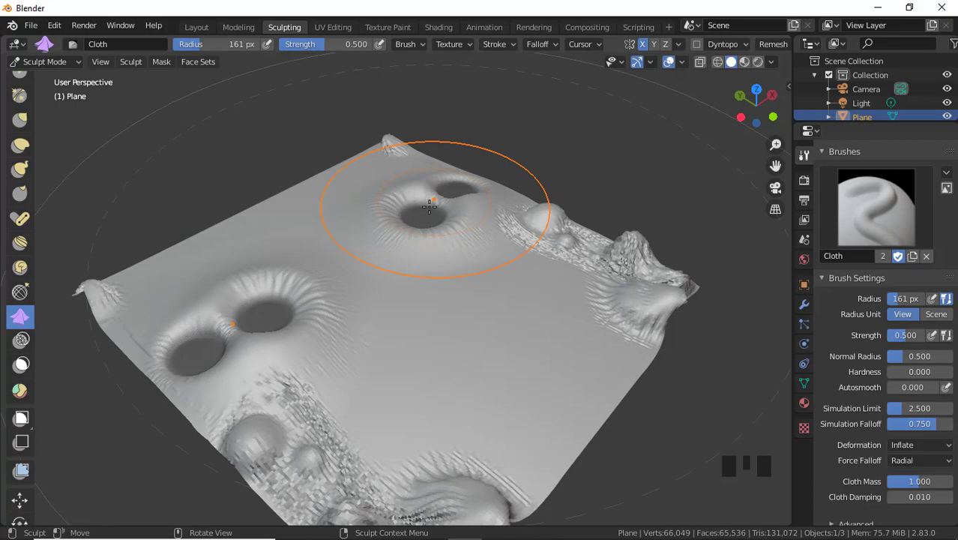
- Press another dimple into the cloth and orbit around the plane to review it
{"action": "left_click_drag", "start_coordinate": [279, 361], "coordinate": [462, 372]}
{"action": "scroll", "scroll_direction": "up", "scroll_amount": 3}
{"action": "left_click_drag", "start_coordinate": [459, 388], "coordinate": [462, 383]}
{"action": "scroll", "scroll_direction": "down", "scroll_amount": 3}
{"action": "left_click_drag", "start_coordinate": [449, 381], "coordinate": [466, 361]}
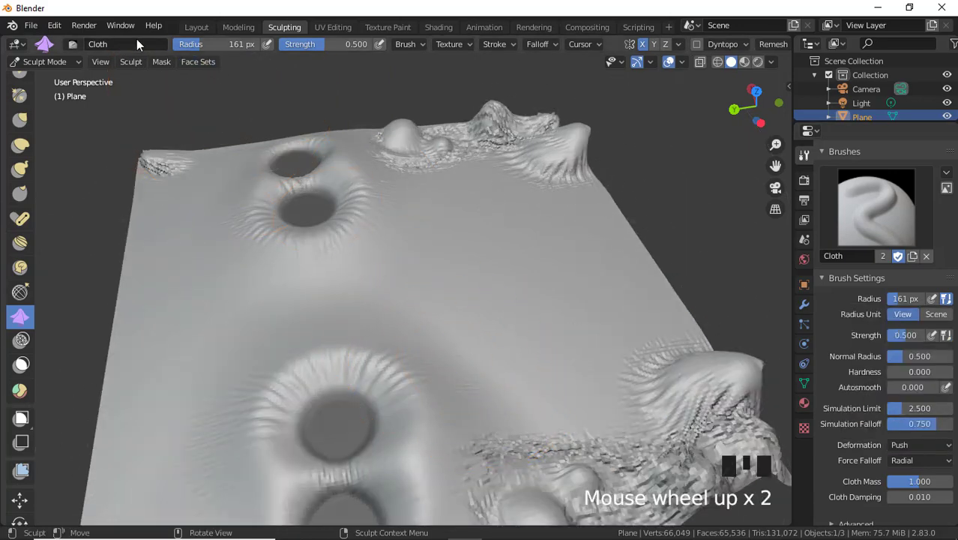
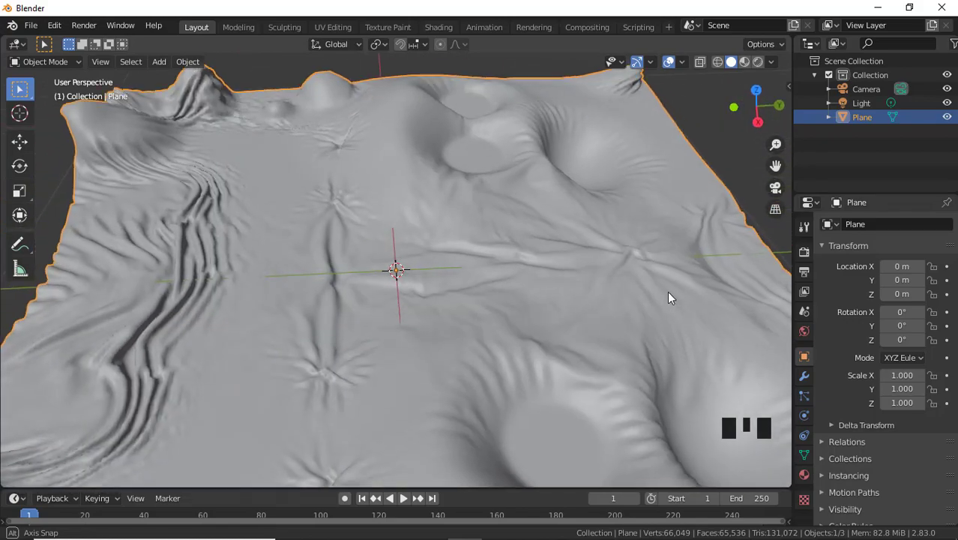
- Zoom out and orbit to view the whole sculpted cloth in object mode
{"action": "scroll", "scroll_direction": "down", "scroll_amount": 3}
{"action": "left_click_drag", "start_coordinate": [638, 301], "coordinate": [620, 281]}
{"action": "scroll", "scroll_direction": "down", "scroll_amount": 3}
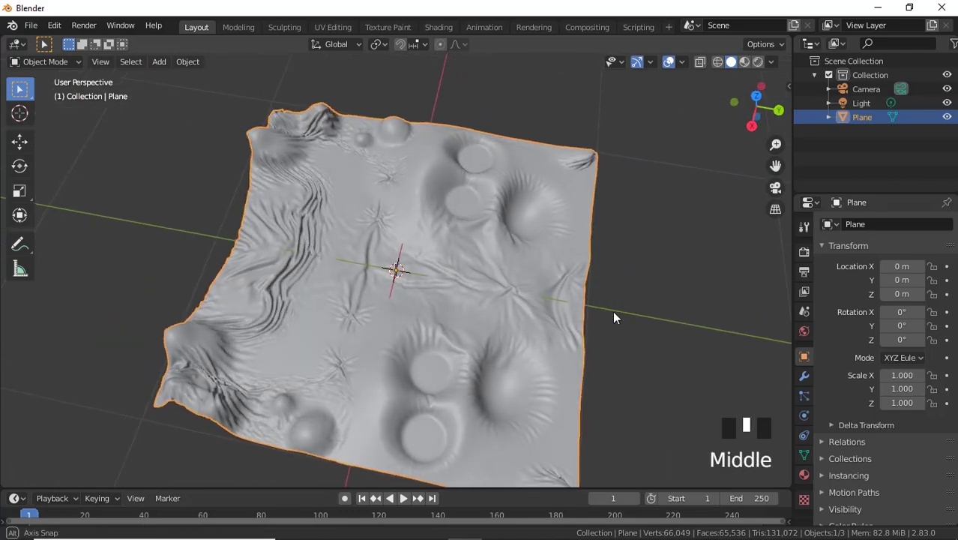